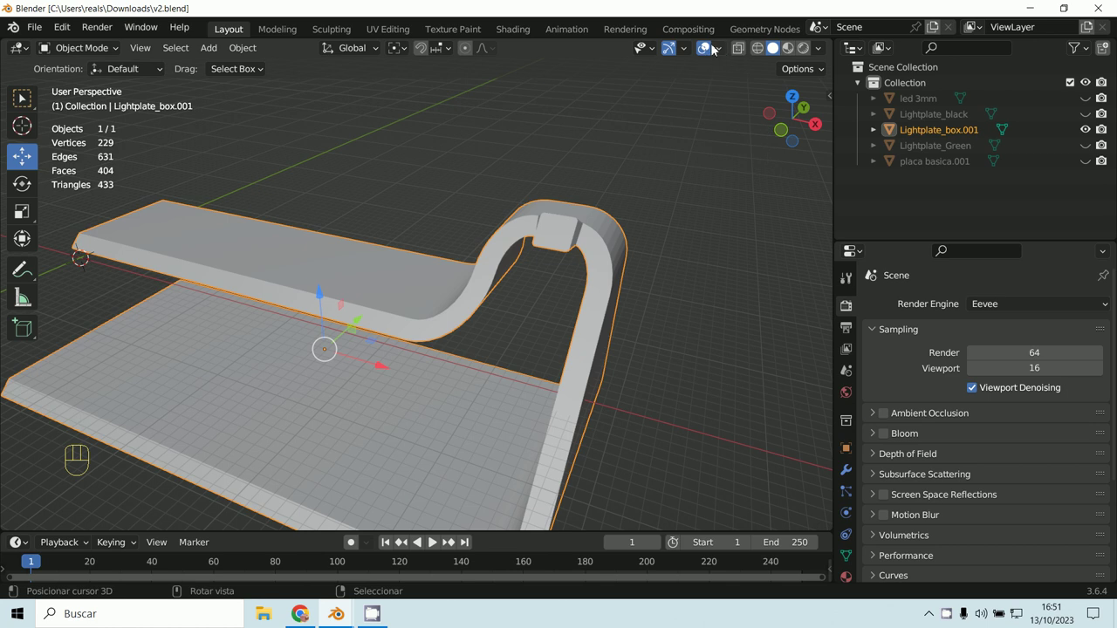
Step: Enable Face Orientation colouring in the Viewport Overlays for the light plate box
{"action": "left_click", "coordinate": [718, 56]}
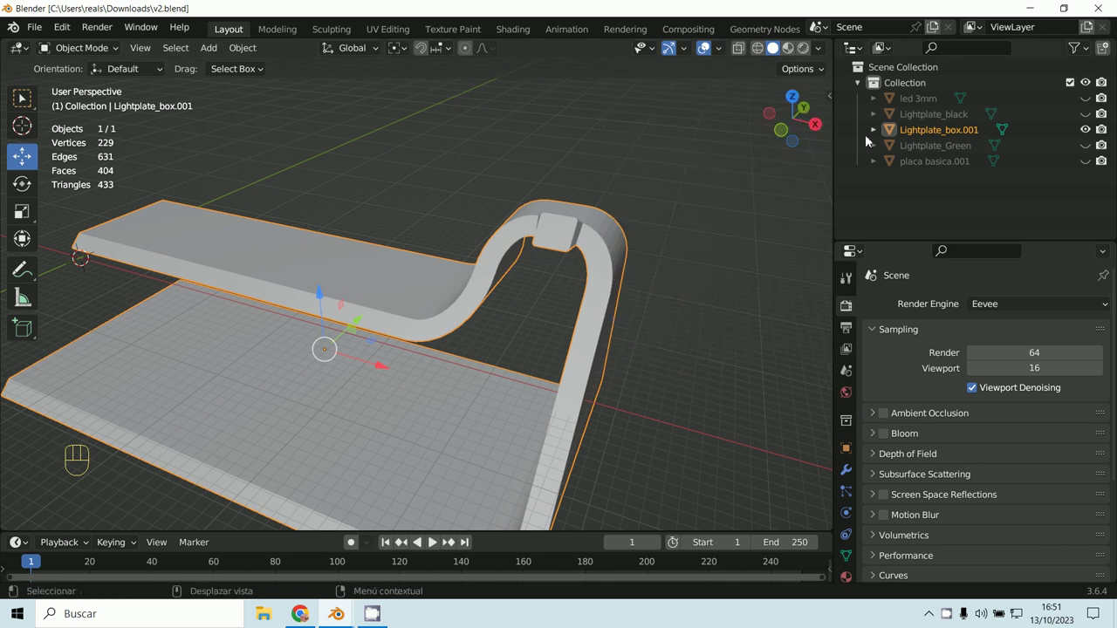
{"action": "left_click_drag", "start_coordinate": [719, 53], "coordinate": [475, 270]}
Step: Orbit and zoom around the box to inspect the red inverted face at the inner corner
{"action": "left_click_drag", "start_coordinate": [441, 283], "coordinate": [254, 350]}
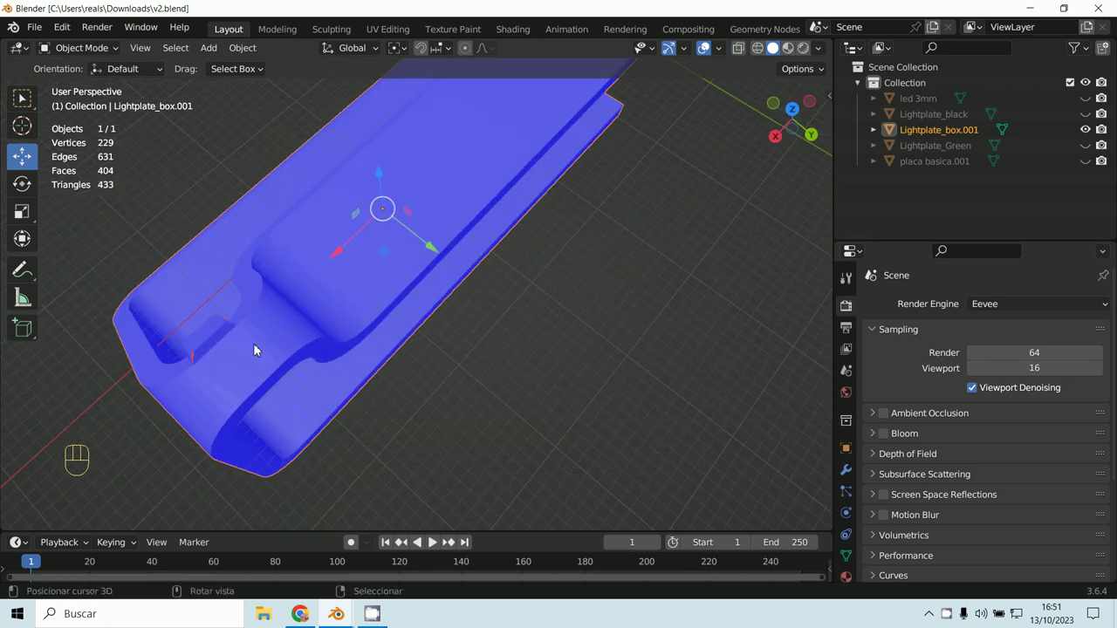
{"action": "middle_click", "coordinate": [302, 330]}
{"action": "middle_click", "coordinate": [382, 301]}
{"action": "middle_click", "coordinate": [428, 267]}
{"action": "middle_click", "coordinate": [424, 258]}
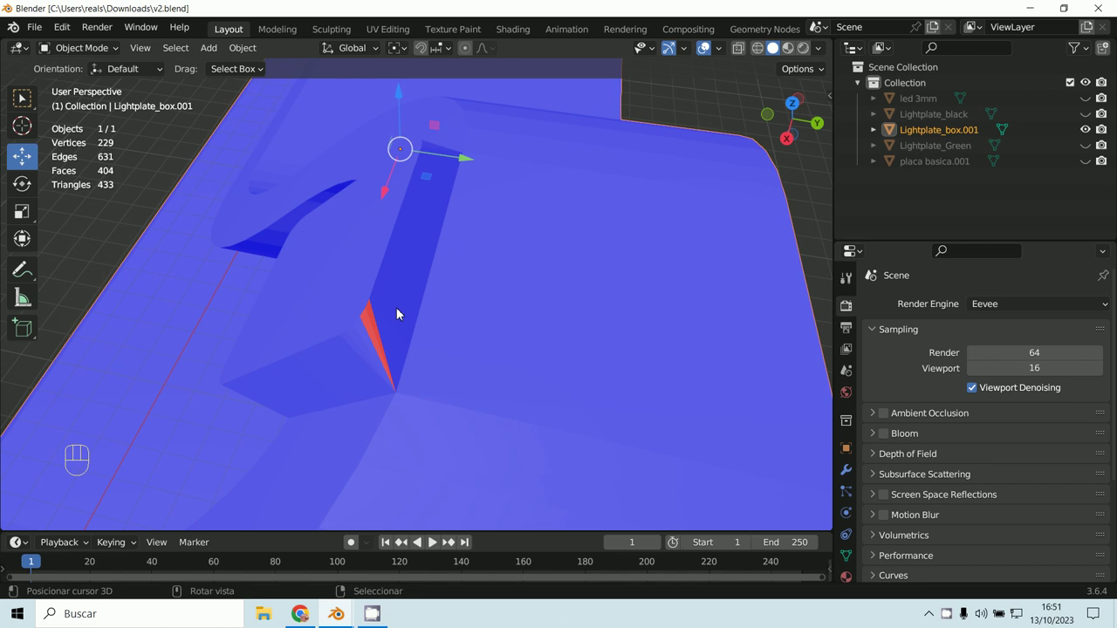
{"action": "left_click_drag", "start_coordinate": [81, 43], "coordinate": [285, 171]}
{"action": "middle_click", "coordinate": [394, 260]}
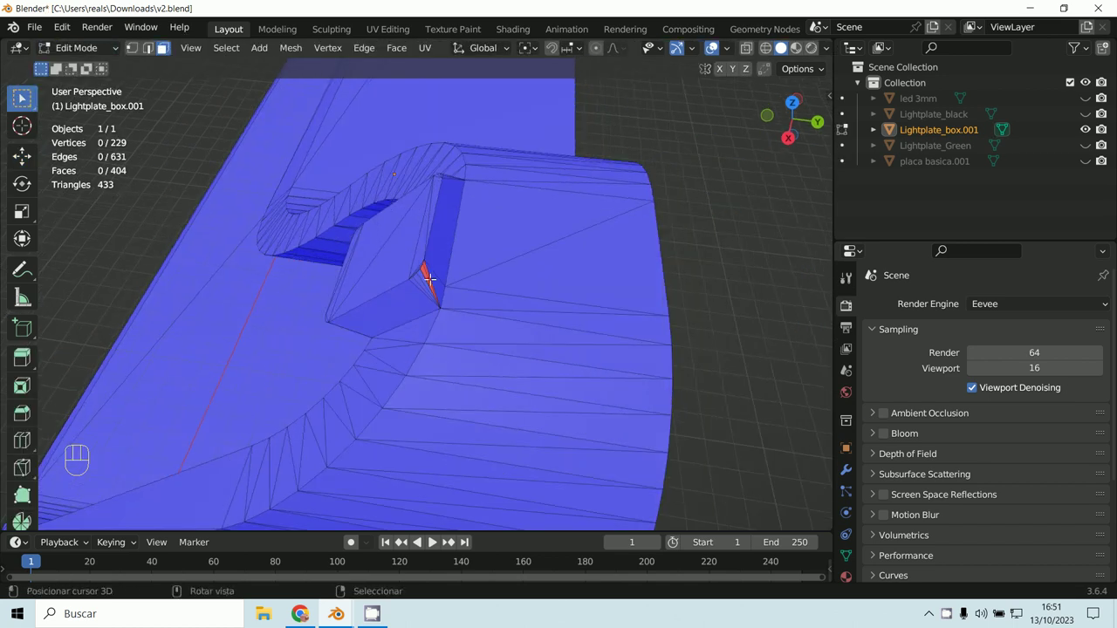
Step: Select the whole mesh and recalculate its normals outward with Shift+N
{"action": "key", "text": "a"}
{"action": "key", "text": "a"}
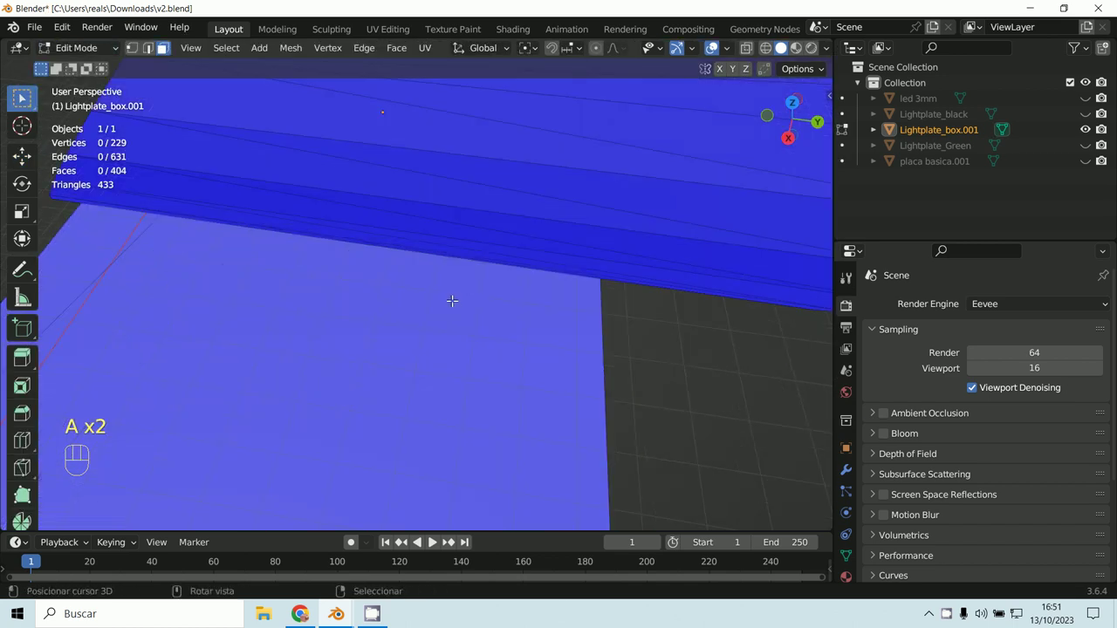
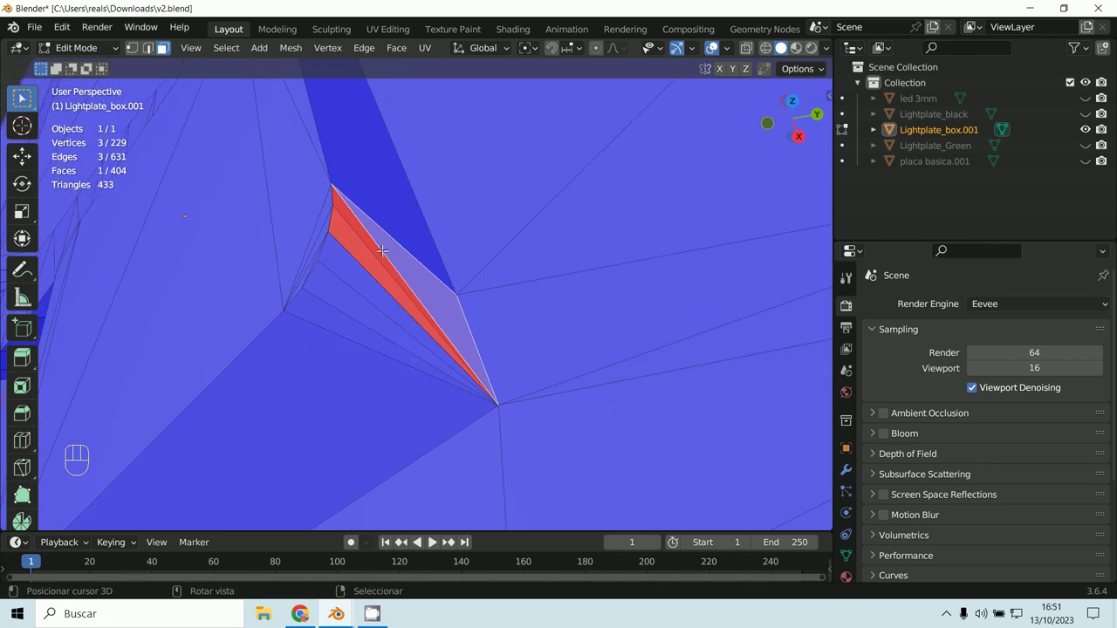
{"action": "key", "text": "a"}
{"action": "key", "text": "a"}
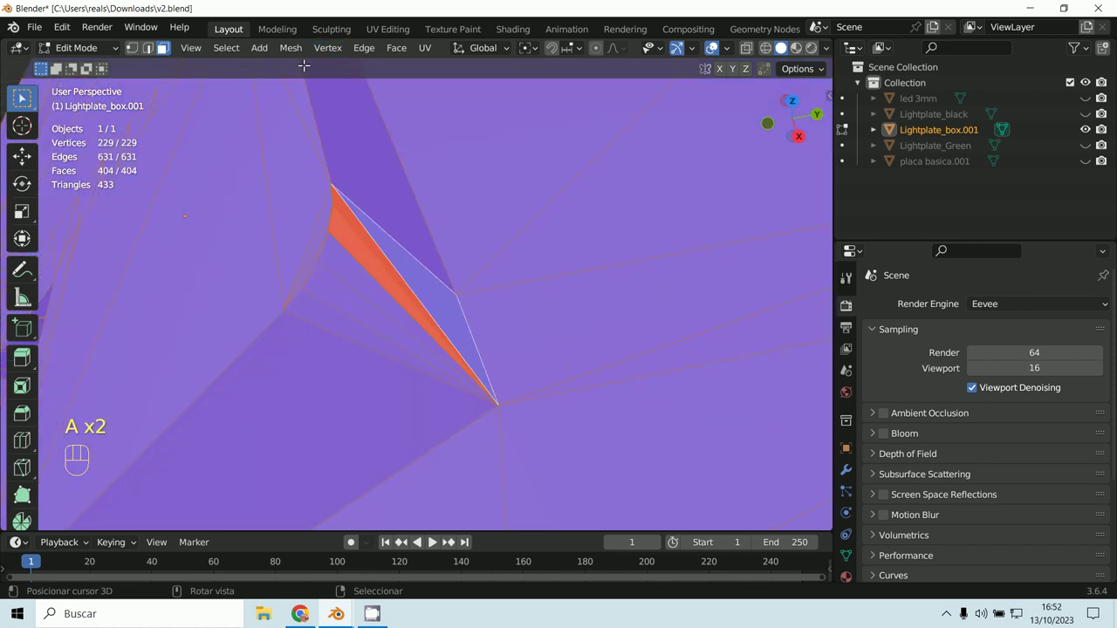
{"action": "left_click_drag", "start_coordinate": [336, 51], "coordinate": [730, 400]}
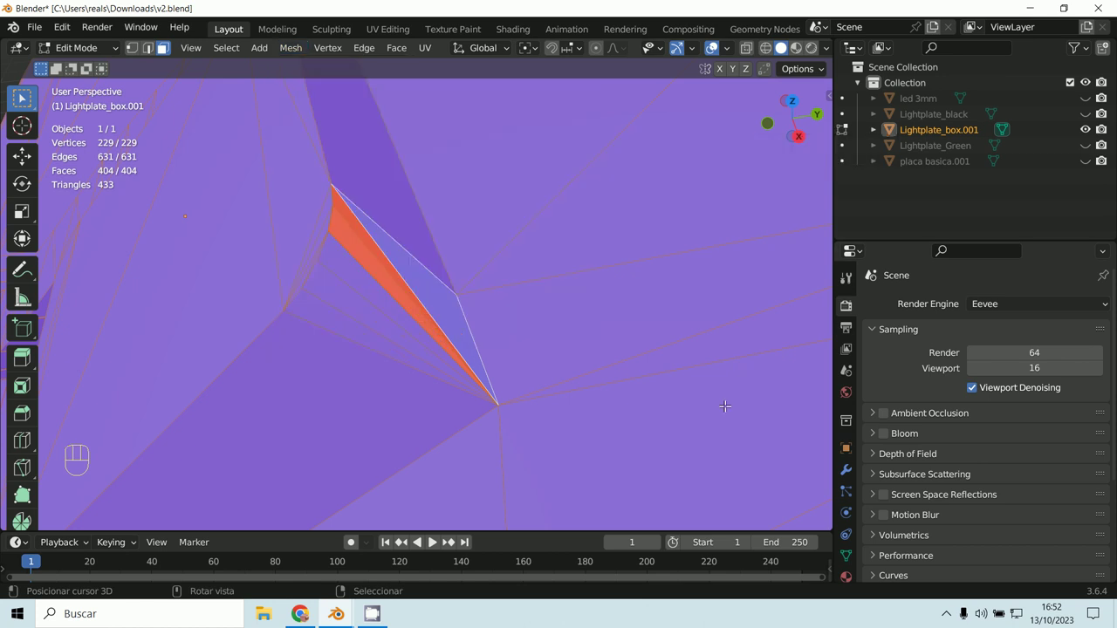
{"action": "key", "text": "shift+n"}
Step: Switch to vertex select and select all geometry along the box
{"action": "middle_click", "coordinate": [522, 344]}
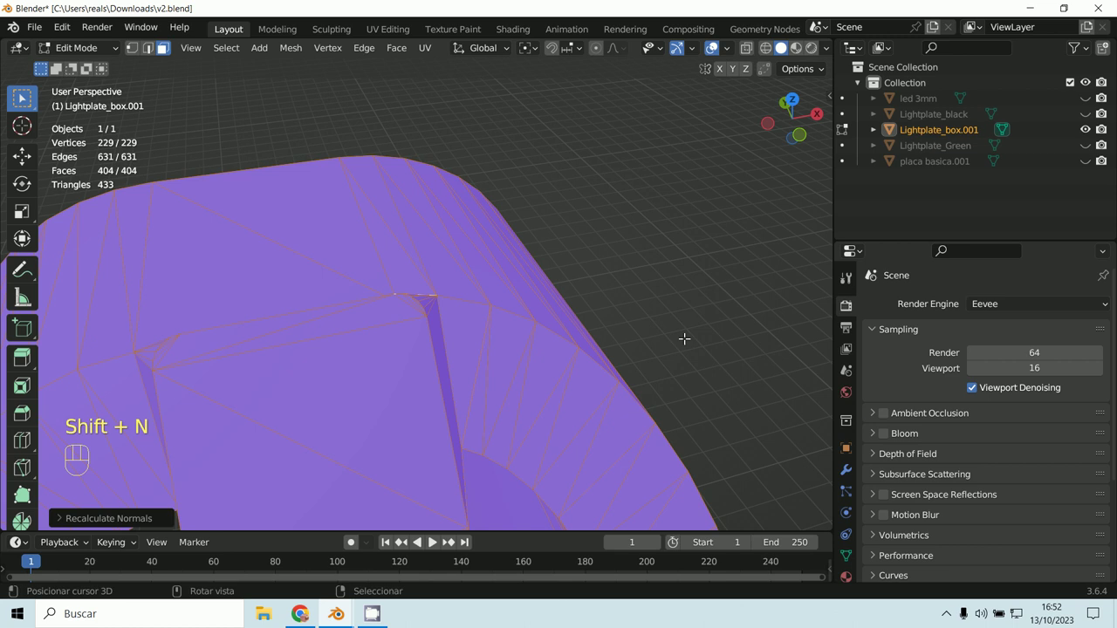
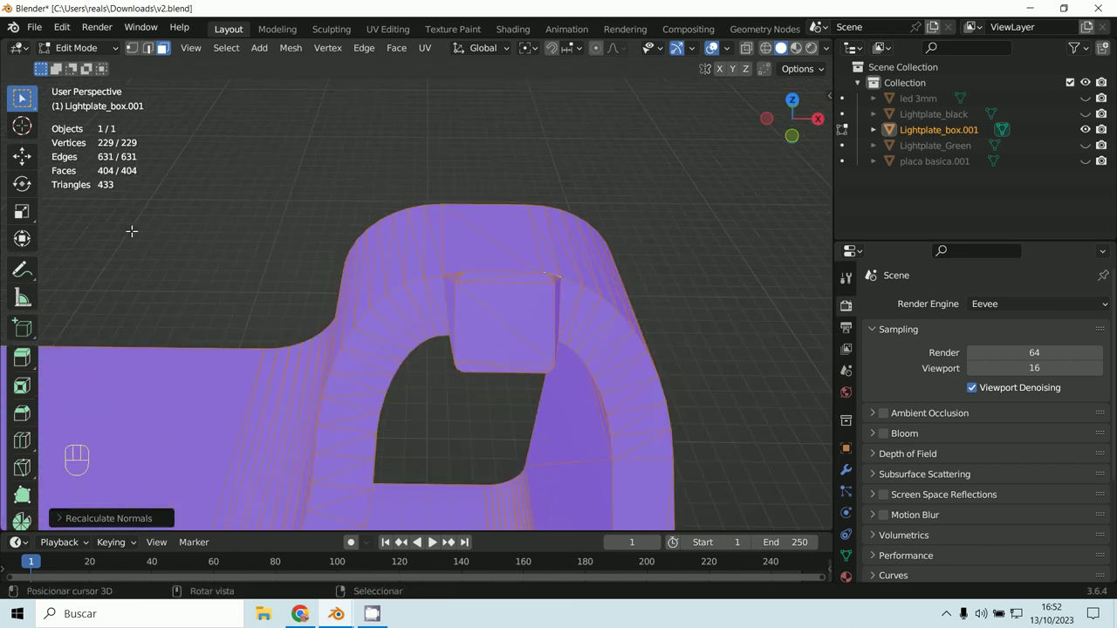
{"action": "left_click", "coordinate": [79, 53]}
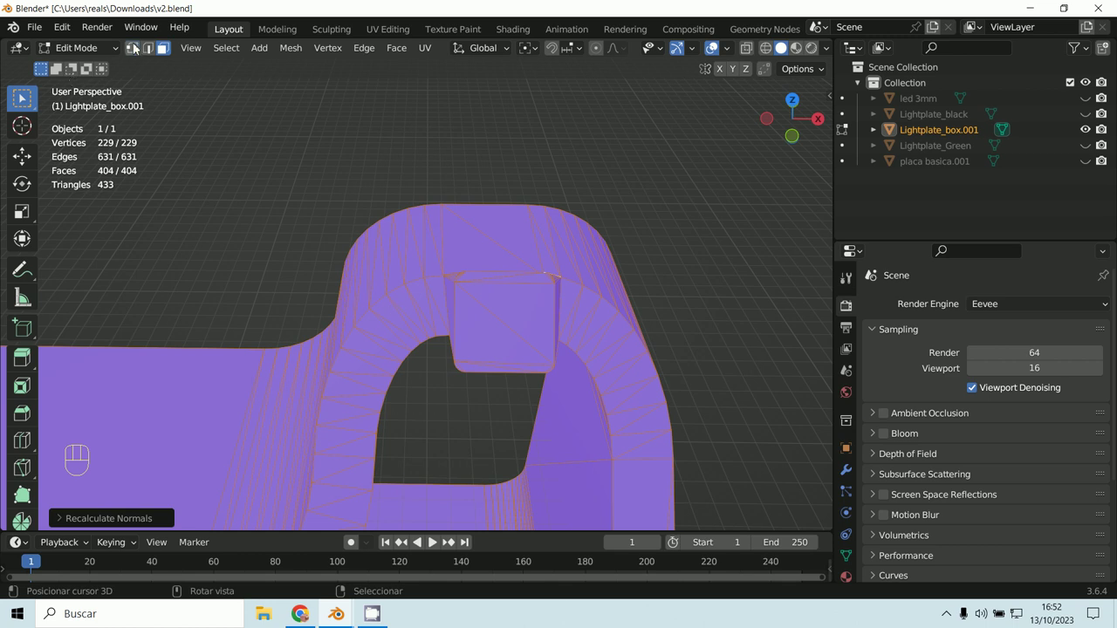
{"action": "left_click", "coordinate": [132, 46]}
{"action": "key", "text": "a"}
{"action": "middle_click", "coordinate": [445, 293]}
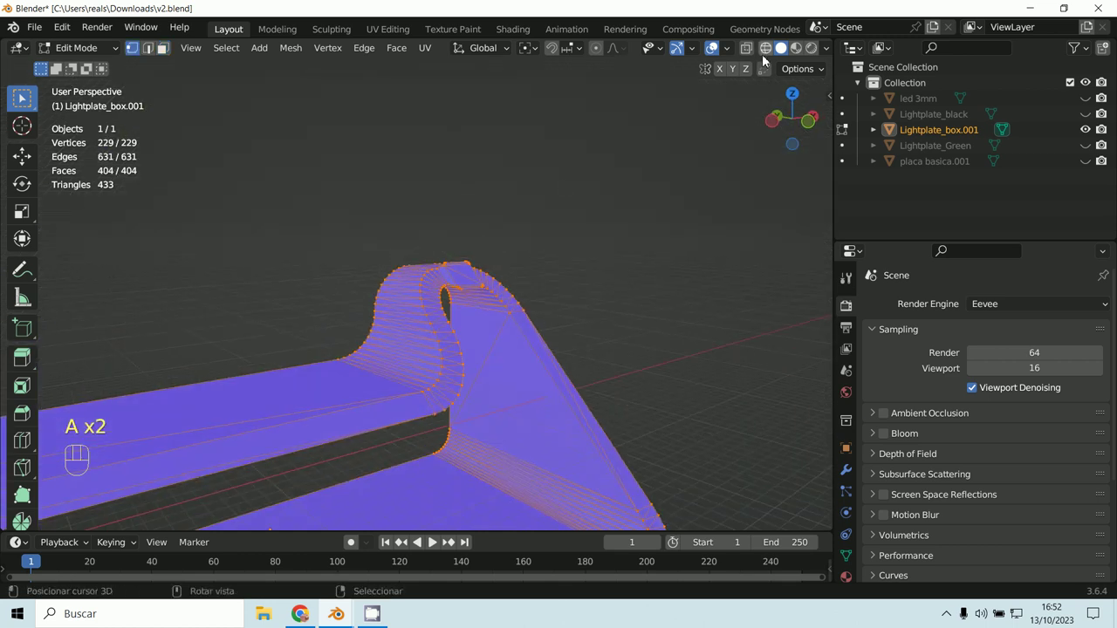
Step: Turn off Face Orientation colouring and view the box in normal shading
{"action": "left_click_drag", "start_coordinate": [732, 59], "coordinate": [528, 377]}
{"action": "middle_click", "coordinate": [510, 347]}
{"action": "middle_click", "coordinate": [489, 340]}
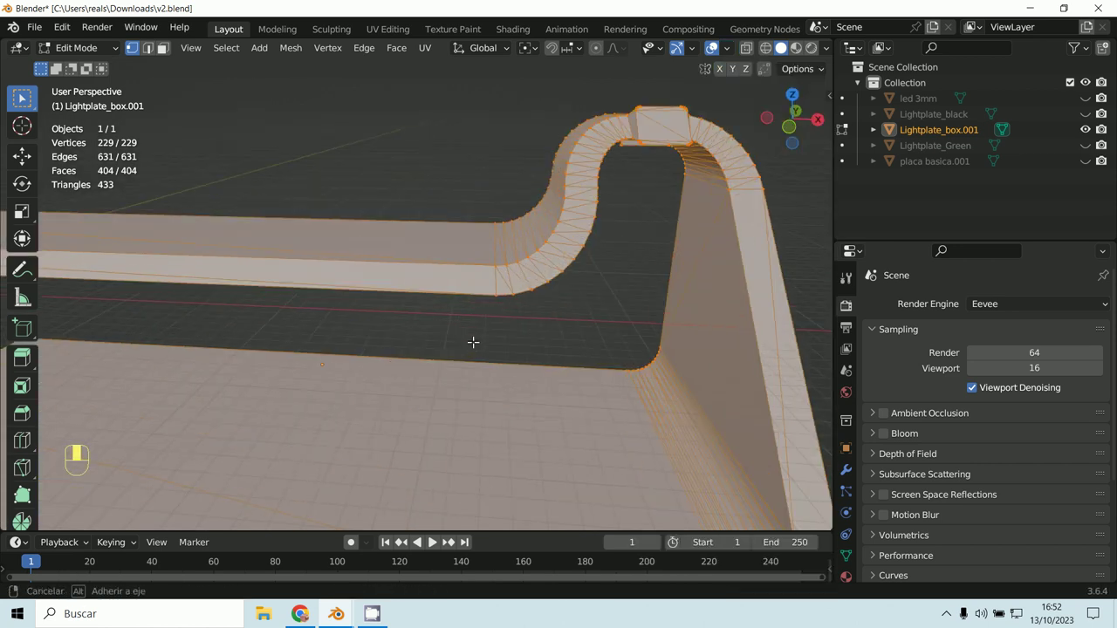
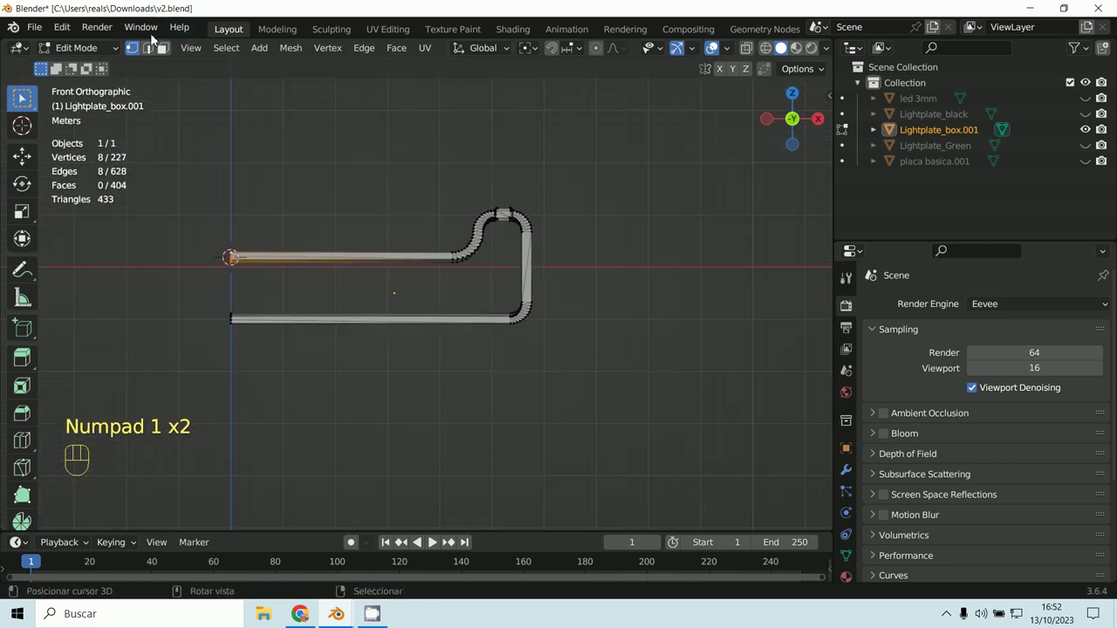
Step: Leave Edit Mode for Object Mode and view the box in front orthographic
{"action": "left_click_drag", "start_coordinate": [89, 56], "coordinate": [134, 63]}
{"action": "left_click_drag", "start_coordinate": [241, 55], "coordinate": [476, 116]}
{"action": "middle_click", "coordinate": [493, 312]}
{"action": "key", "text": "KP_1"}
{"action": "middle_click", "coordinate": [521, 319]}
Step: Add a Mirror modifier on the X axis to the light plate box
{"action": "left_click", "coordinate": [851, 483]}
{"action": "left_click_drag", "start_coordinate": [906, 307], "coordinate": [789, 485]}
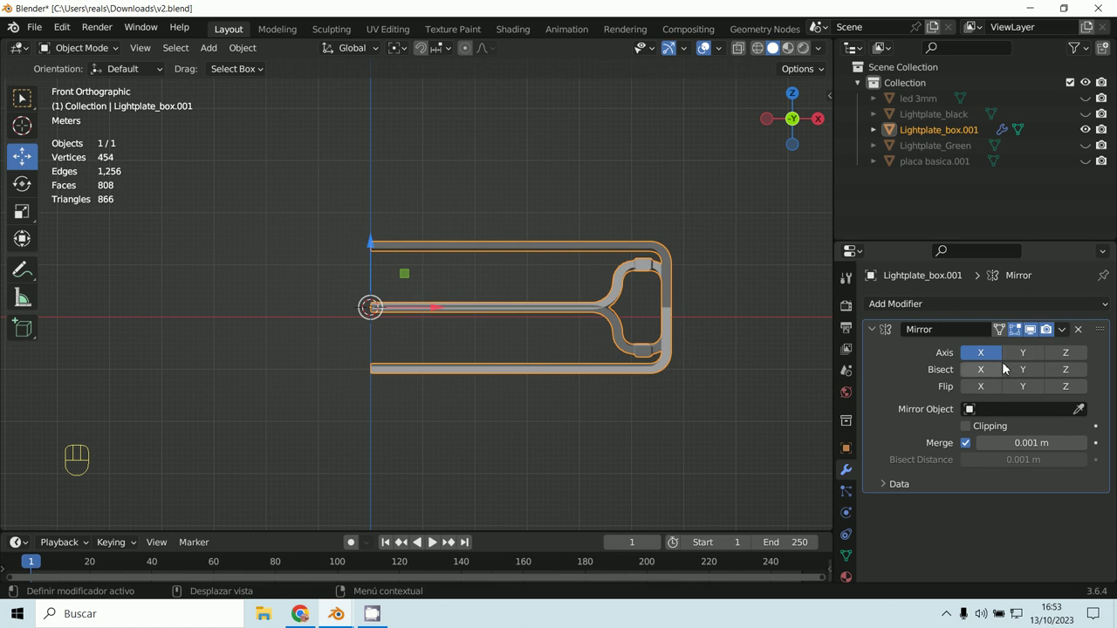
Step: Set the mirror axis options and apply all of the object's transforms with Ctrl+A
{"action": "left_click", "coordinate": [1022, 359]}
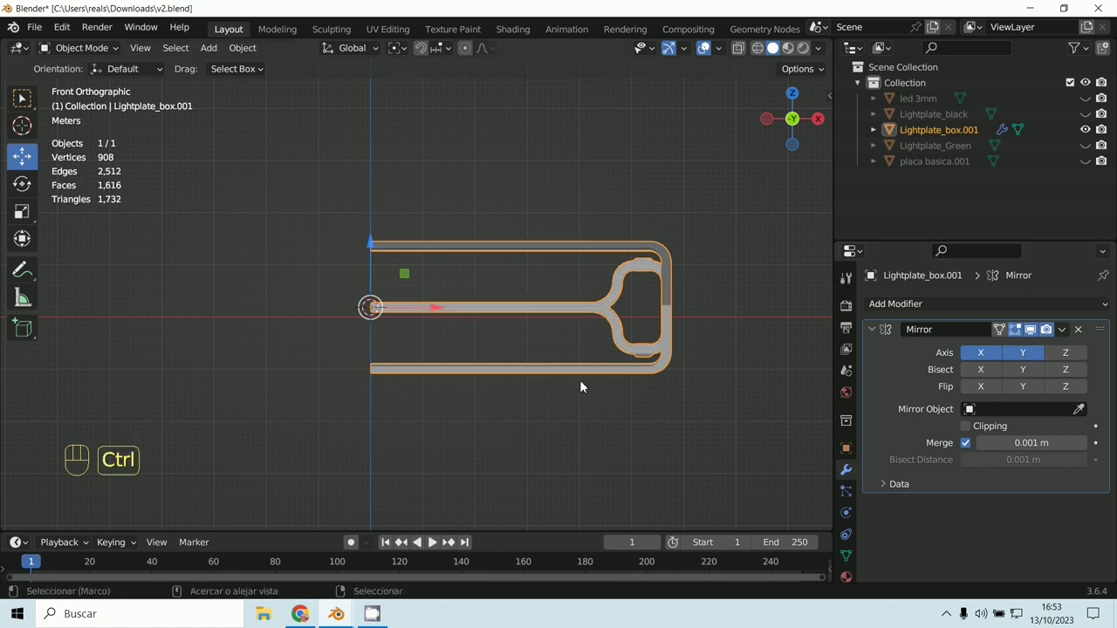
{"action": "key", "text": "ctrl+a"}
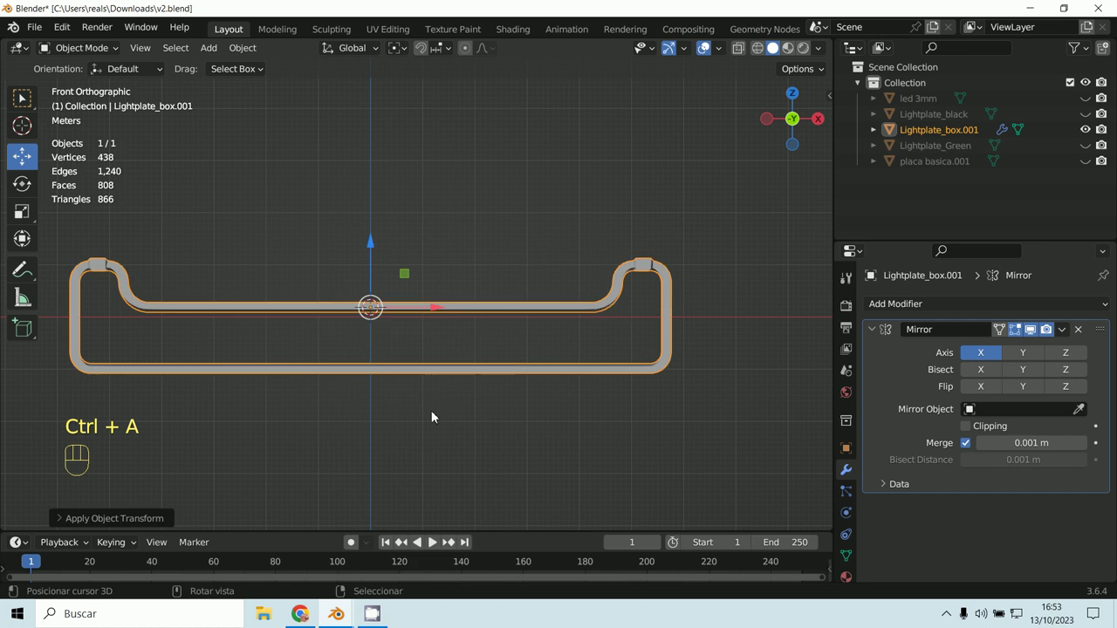
{"action": "middle_click", "coordinate": [549, 449]}
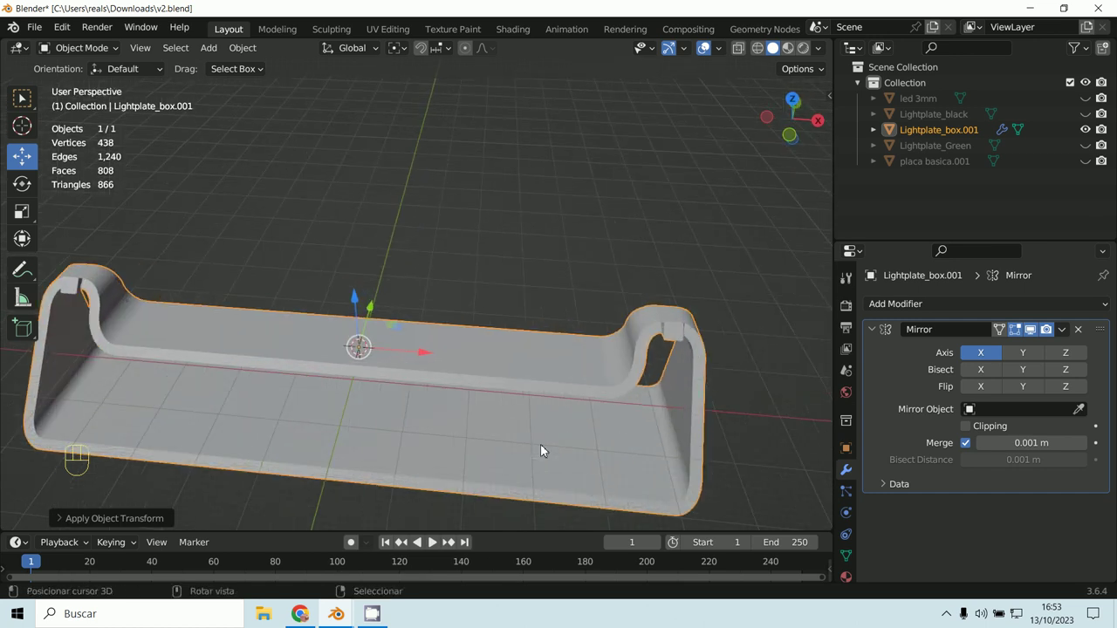
Step: Apply the Mirror modifier so the box becomes one full symmetric mesh
{"action": "left_click", "coordinate": [79, 60]}
{"action": "left_click", "coordinate": [77, 55]}
{"action": "left_click_drag", "start_coordinate": [1068, 334], "coordinate": [1034, 365]}
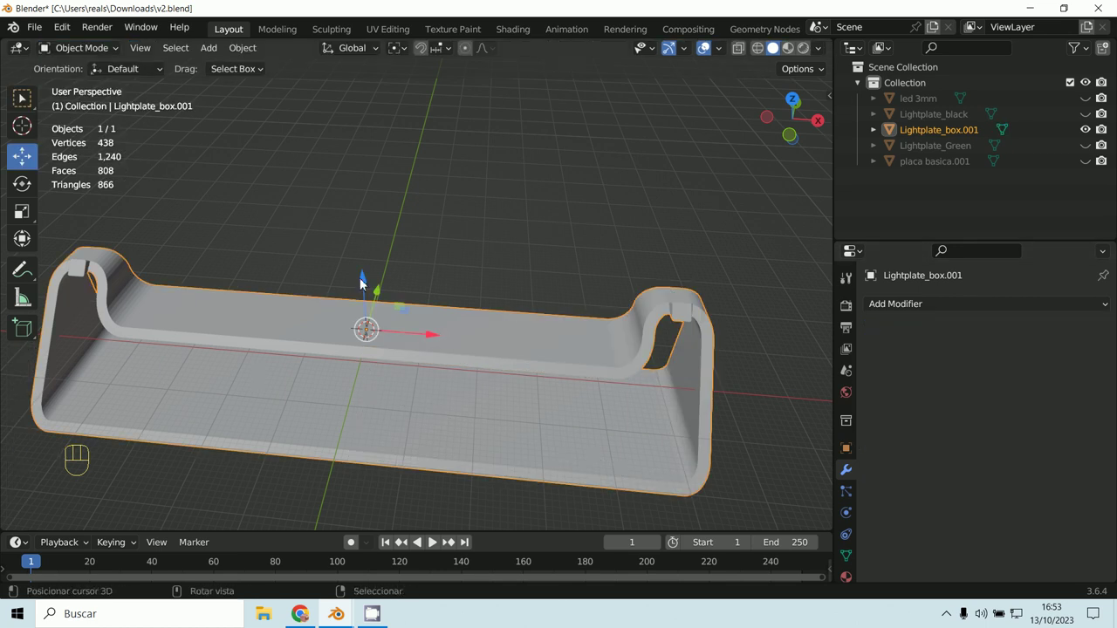
Step: In Edit Mode select all vertices and merge them By Distance, removing 0 vertices
{"action": "left_click", "coordinate": [74, 52]}
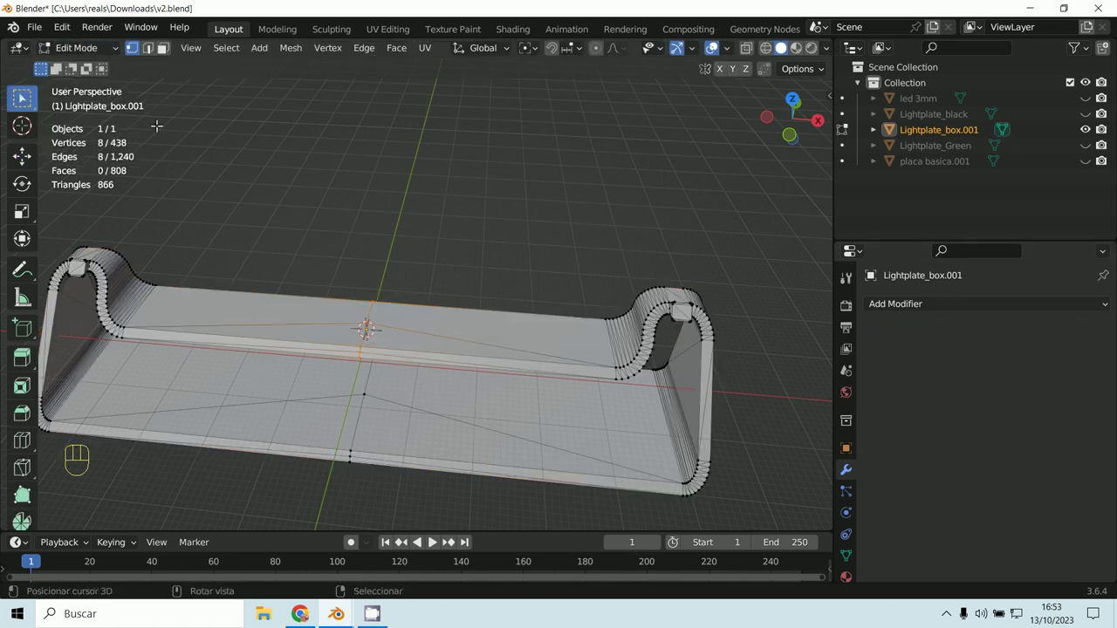
{"action": "key", "text": "a"}
{"action": "key", "text": "a"}
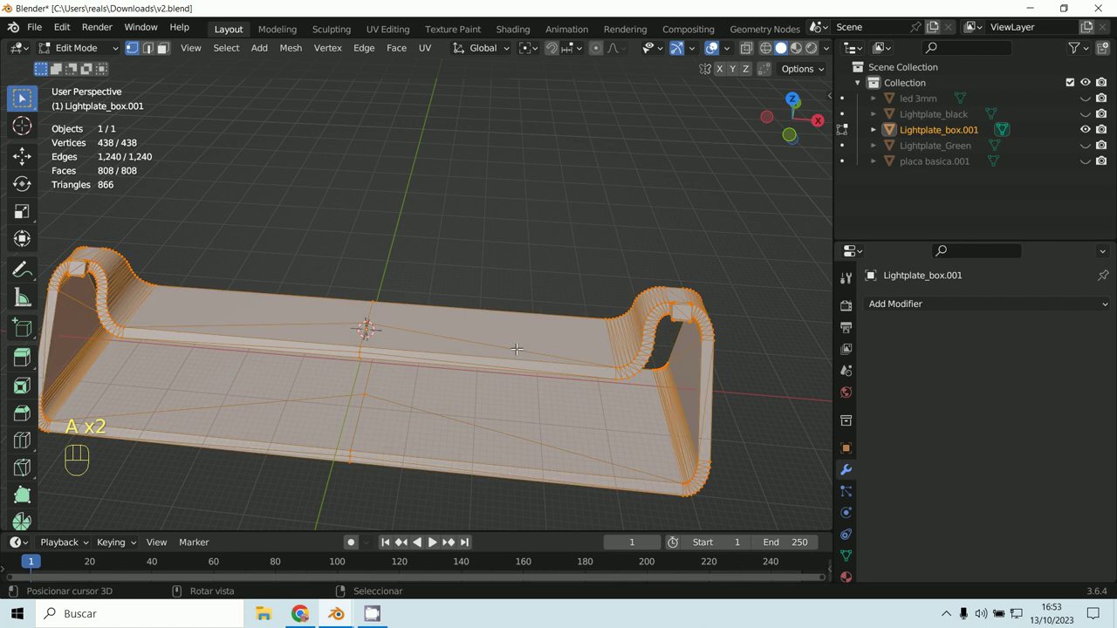
{"action": "key", "text": "m"}
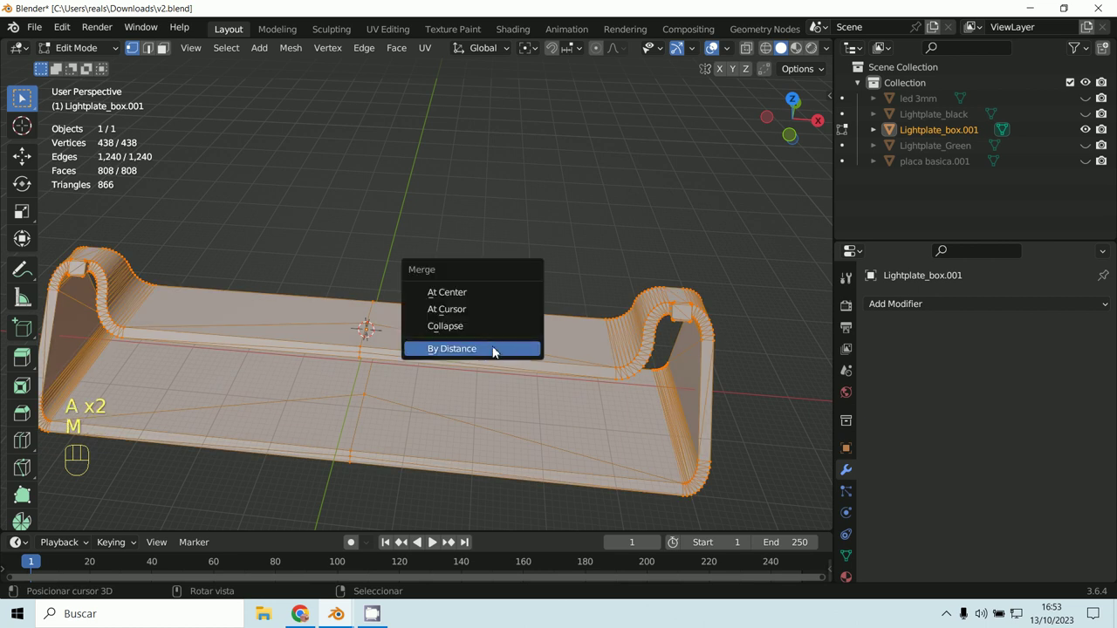
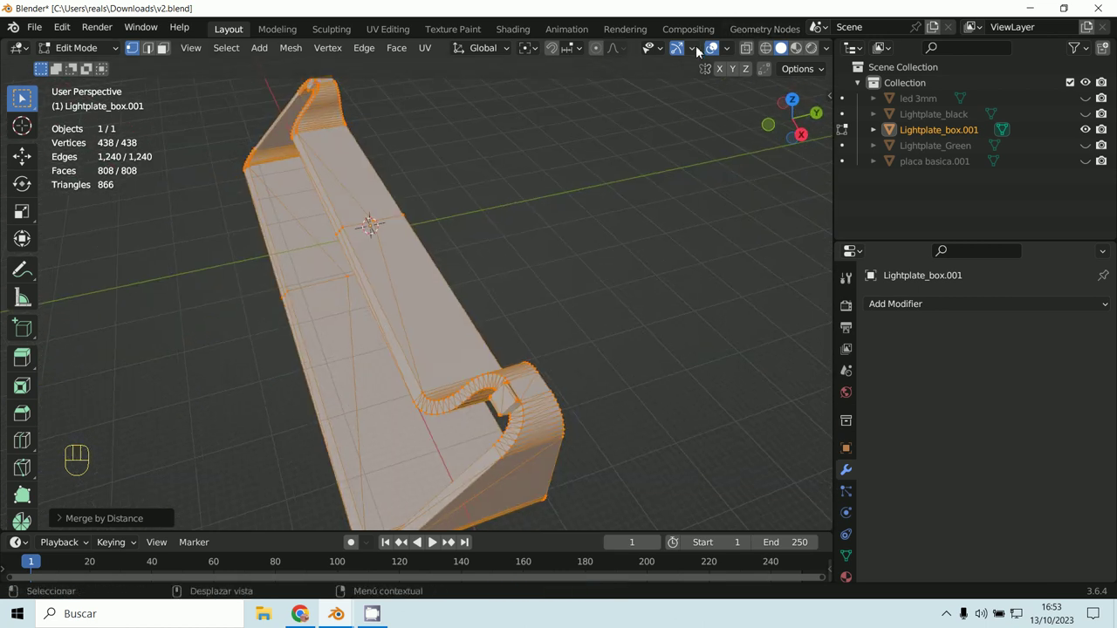
{"action": "left_click_drag", "start_coordinate": [703, 60], "coordinate": [673, 43]}
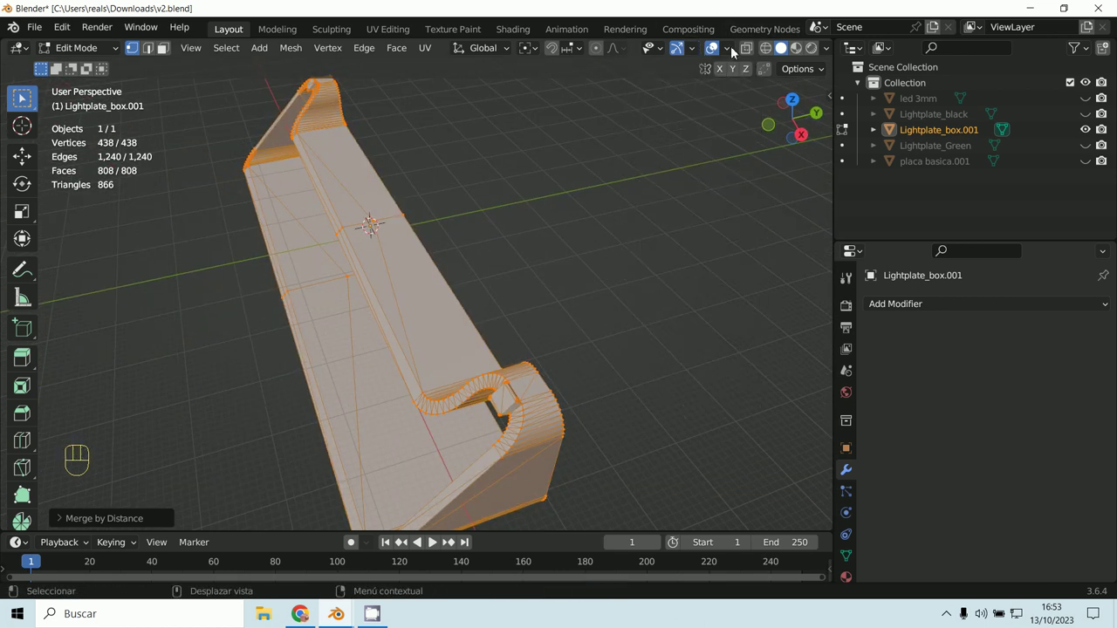
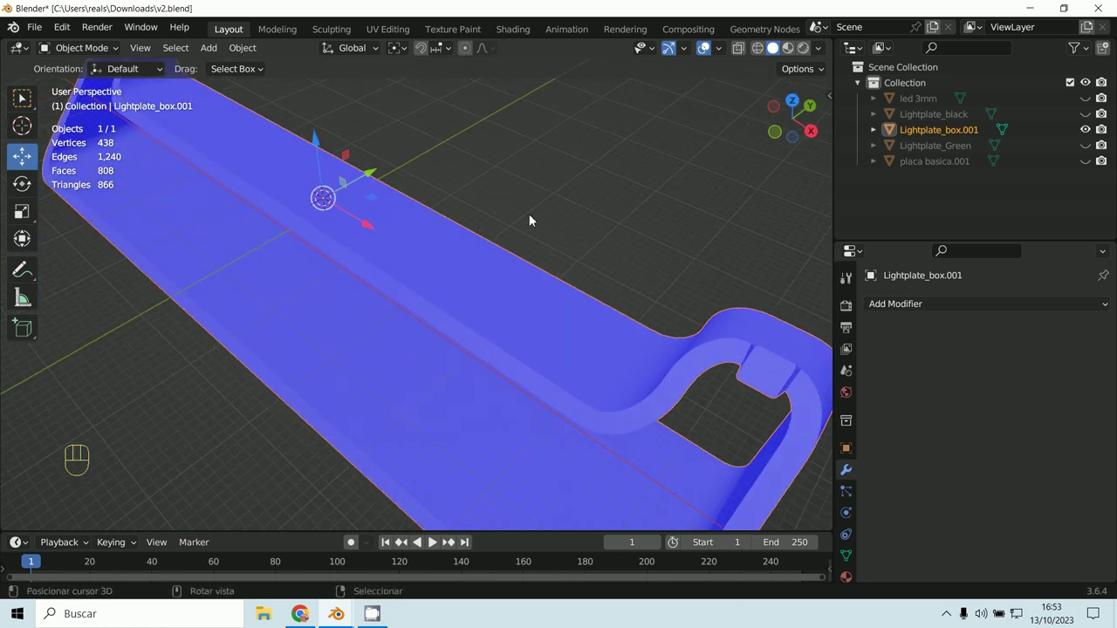
Step: Orbit and zoom out to confirm the whole box shows uniformly blue face orientation
{"action": "middle_click", "coordinate": [520, 207]}
{"action": "left_click_drag", "start_coordinate": [461, 241], "coordinate": [495, 266]}
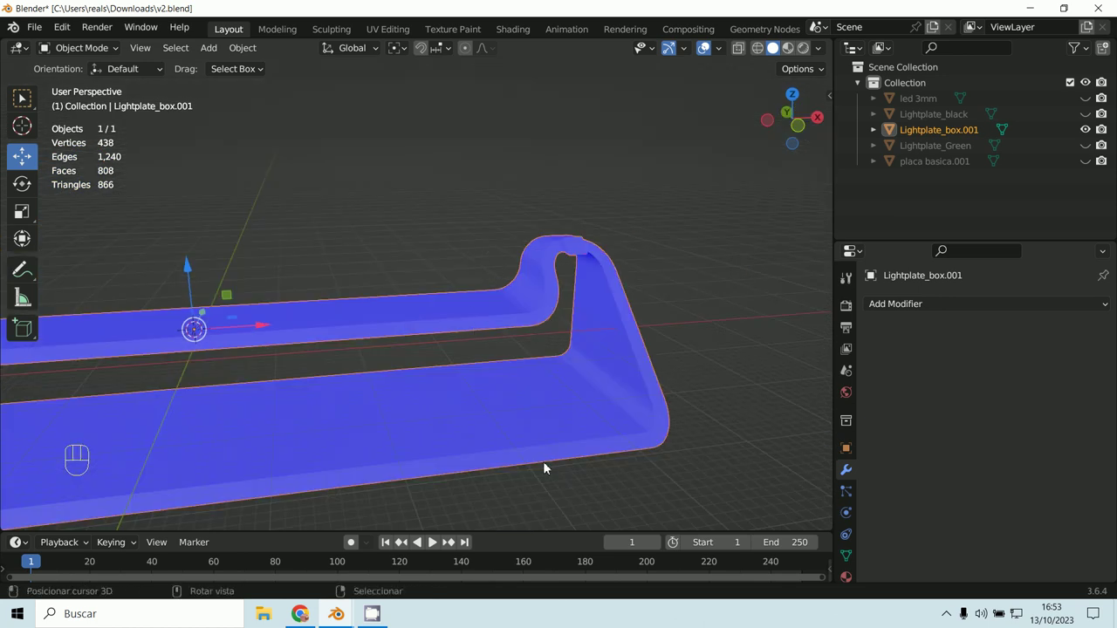
{"action": "middle_click", "coordinate": [498, 409]}
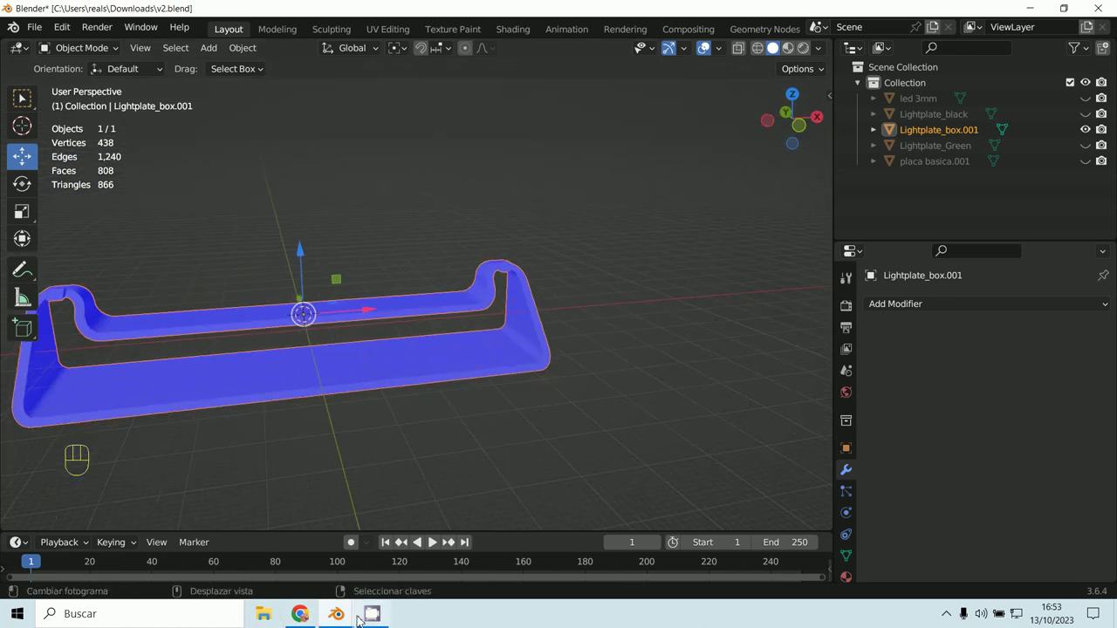